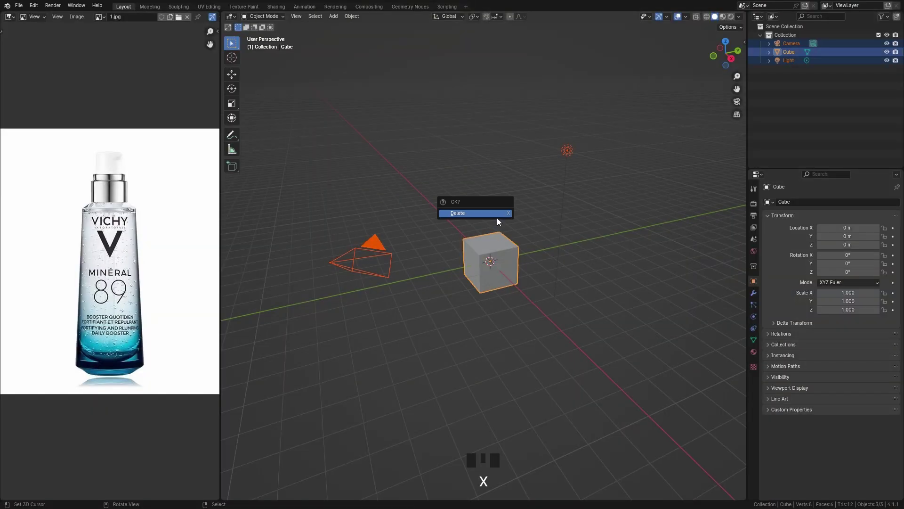
Clear the default scene and import a starter Bottle mesh from the Bottle Maker sidebar panel.
drag(542, 241, 513, 240)
scroll(up, 3)
key(n)
click(747, 269)
drag(696, 136, 472, 301)
key(KP_Decimal)
right_click(711, 172)
drag(710, 173, 696, 190)
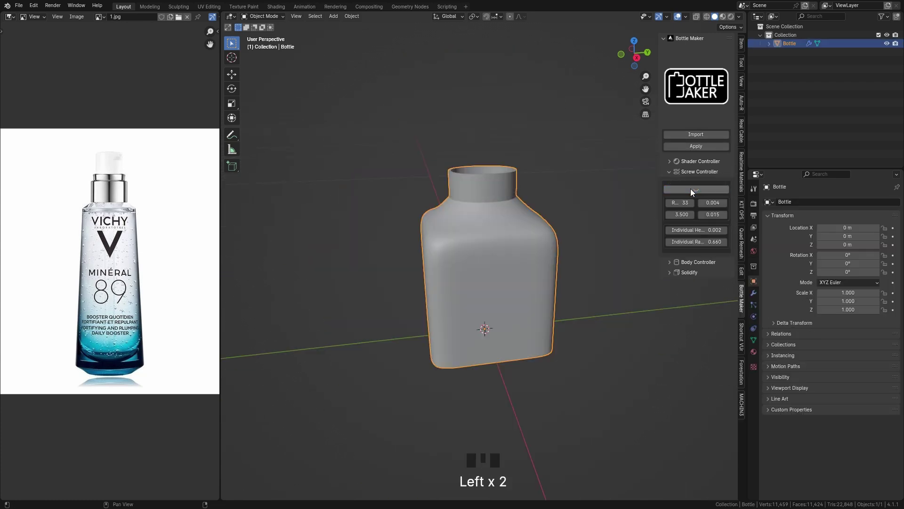
Adjust the bottle neck's thread and side-count settings and view it from the front beside the reference.
drag(680, 267, 692, 334)
drag(704, 311, 599, 409)
scroll(down, 3)
drag(471, 289, 665, 172)
drag(665, 172, 568, 248)
drag(568, 248, 523, 379)
key(shift+a)
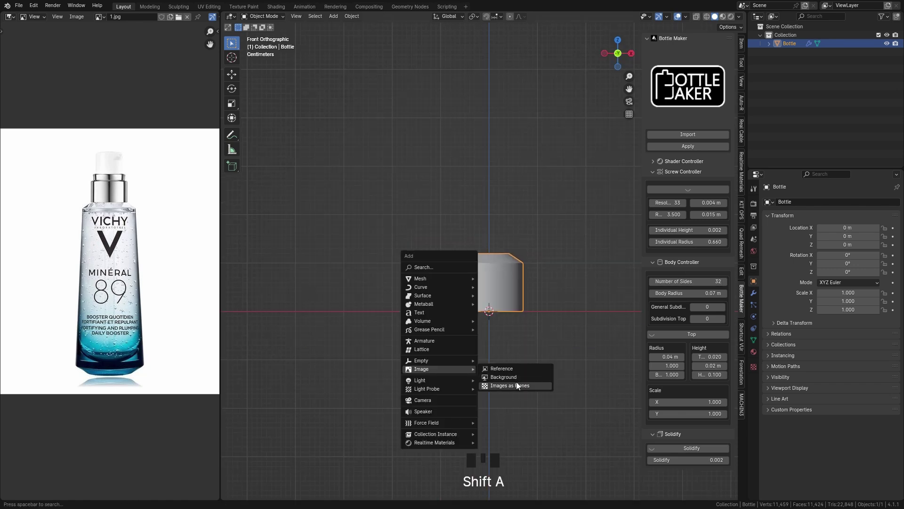
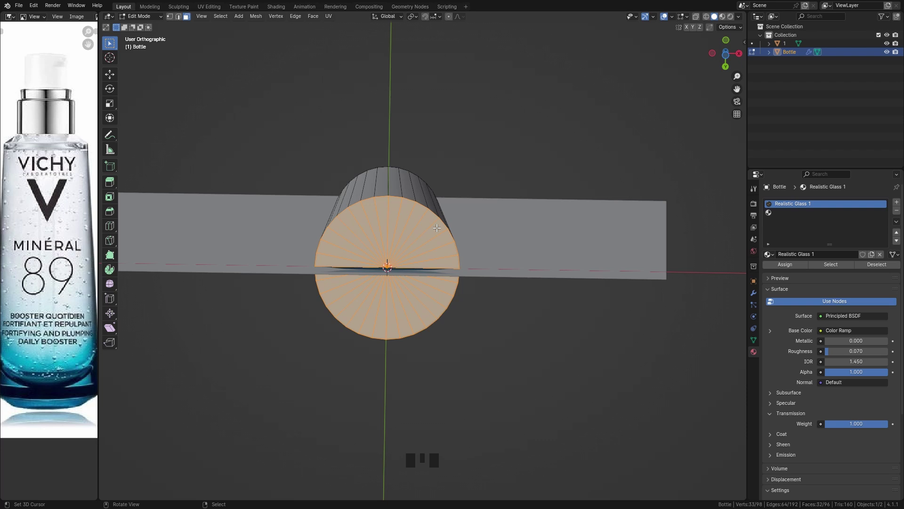
Remove the top cap geometry, scale vertex rings and add a slightly widened edge loop across the body.
key(f)
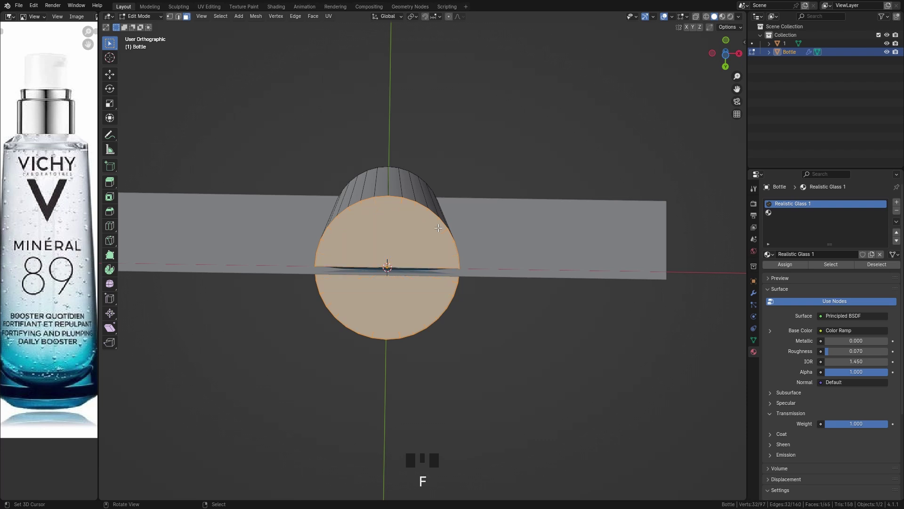
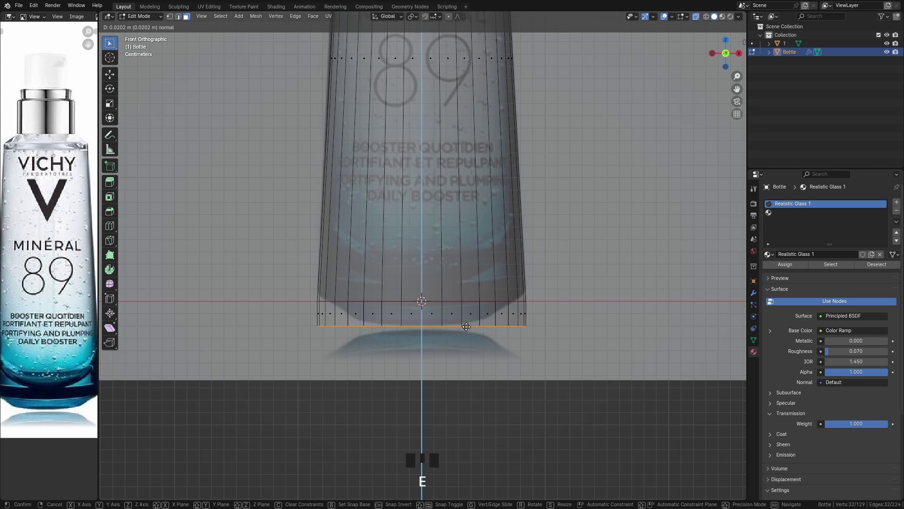
key(s)
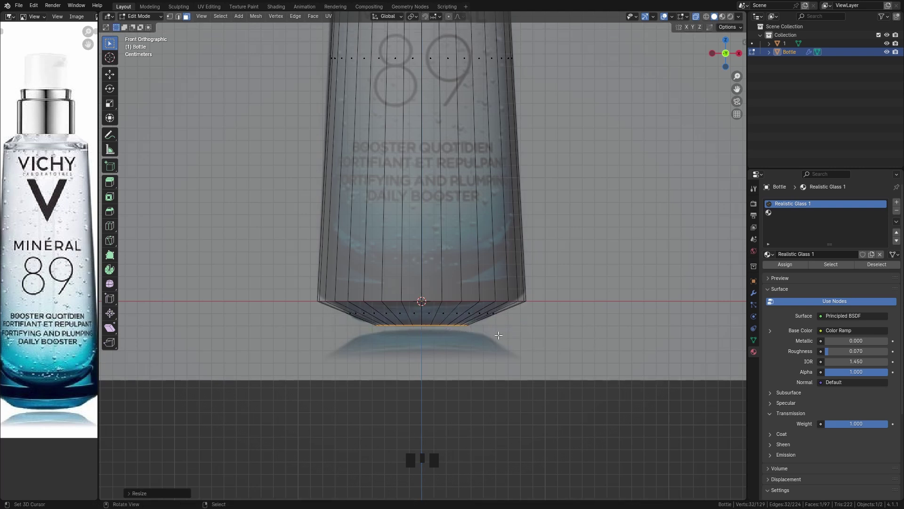
key(g)
key(ctrl+r)
key(s)
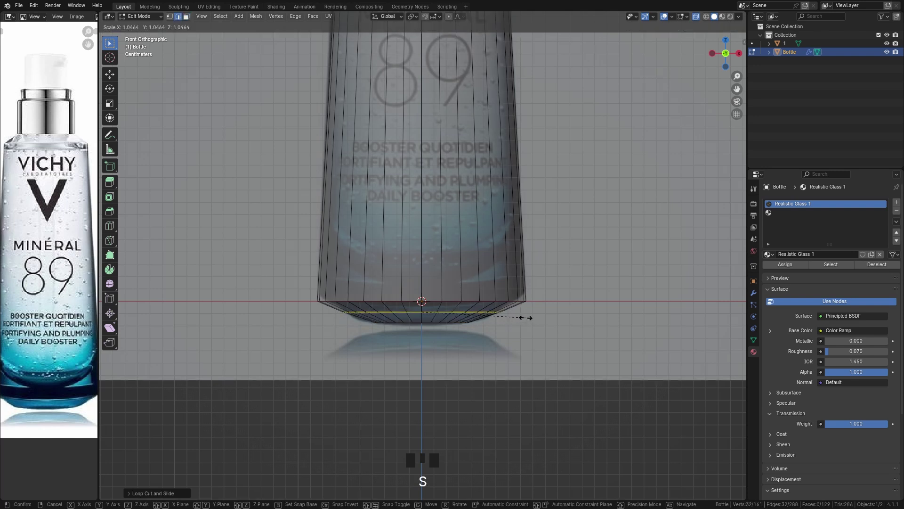
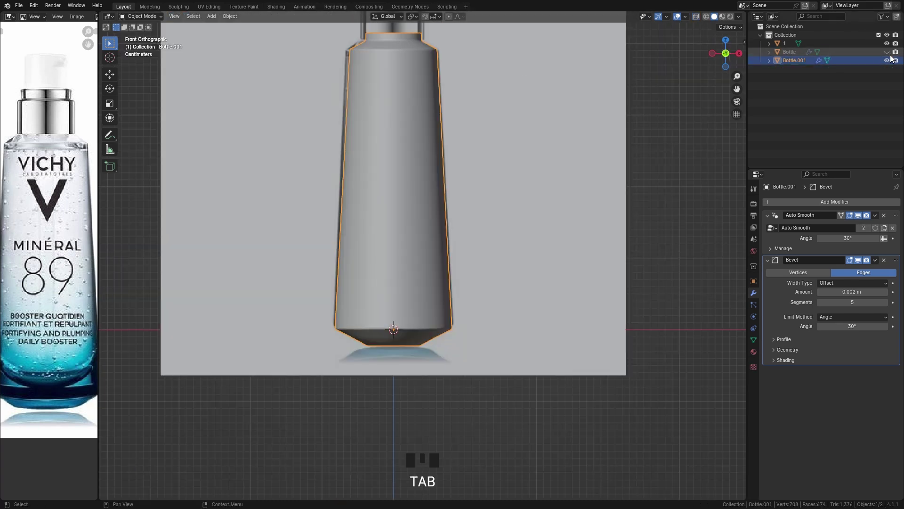
Hide the original Bottle, select Bottle.001 and slide one of its edge loops vertically.
click(892, 53)
double_click(892, 54)
click(891, 53)
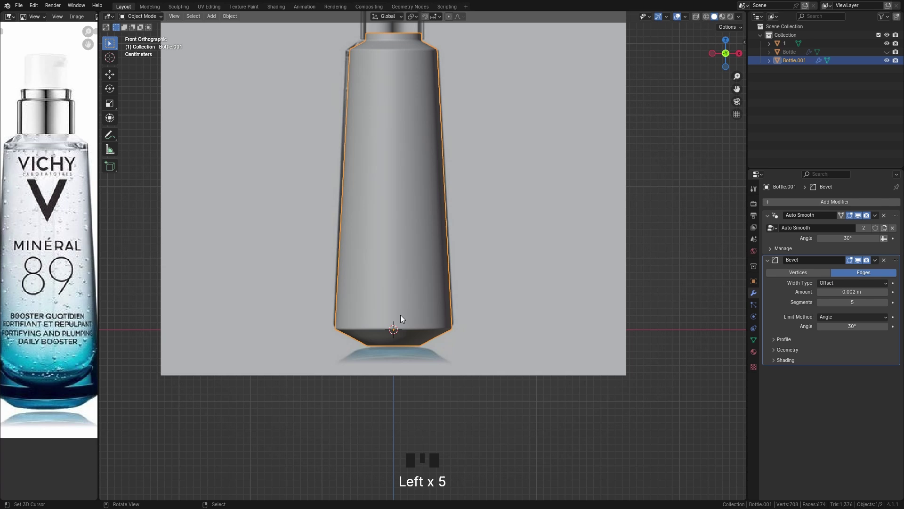
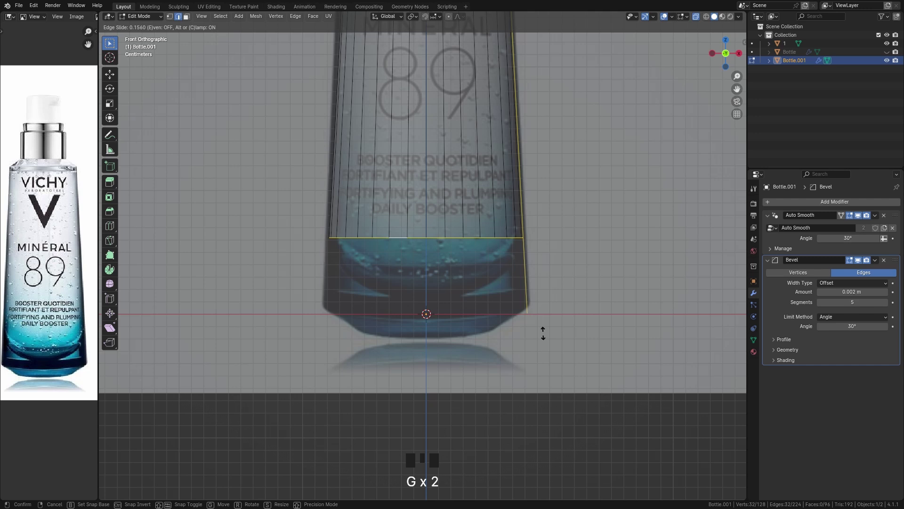
key(e)
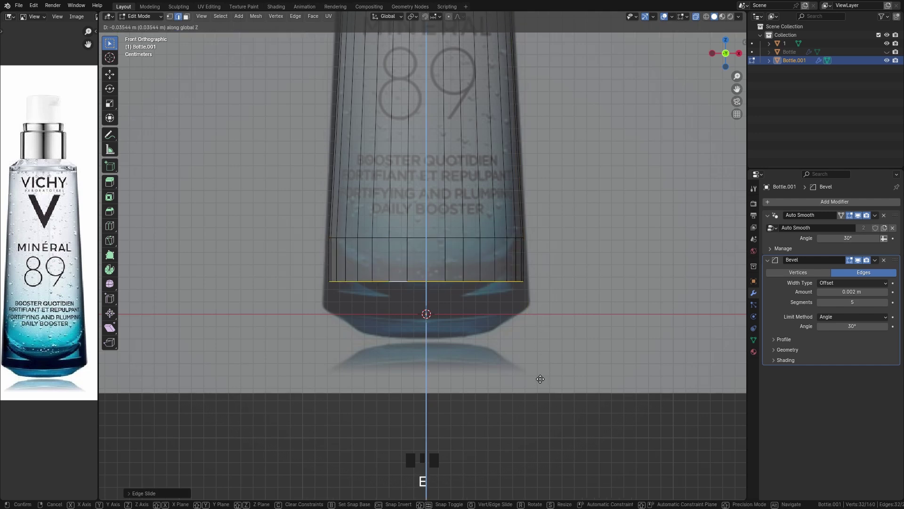
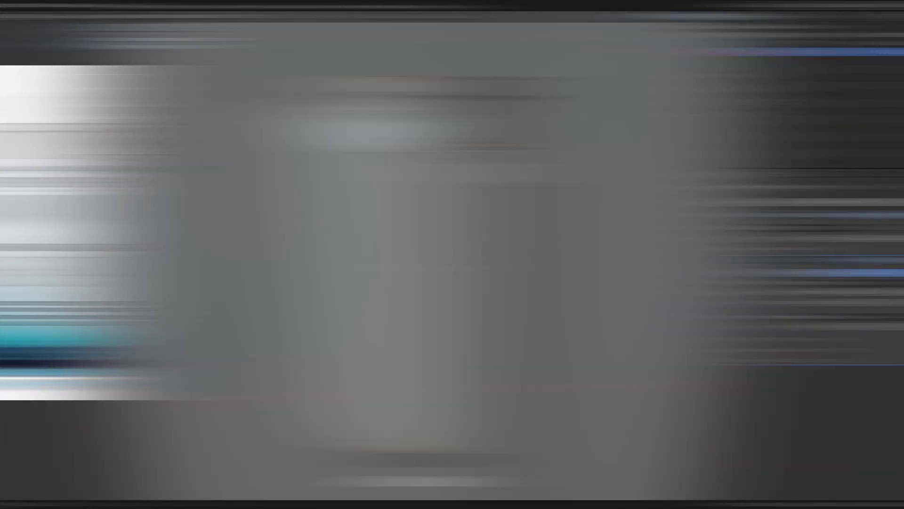
Add a cylinder mesh, shrink it in Edit Mode and move it onto the bottle neck as a cap ring.
scroll(down, 3)
middle_click(449, 248)
key(shift+a)
scroll(down, 3)
key(Tab)
scroll(down, 3)
key(s)
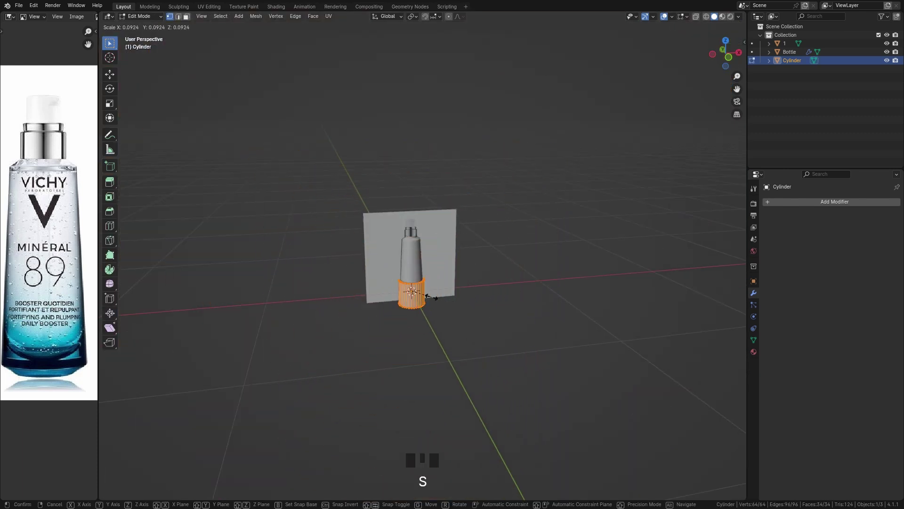
key(g)
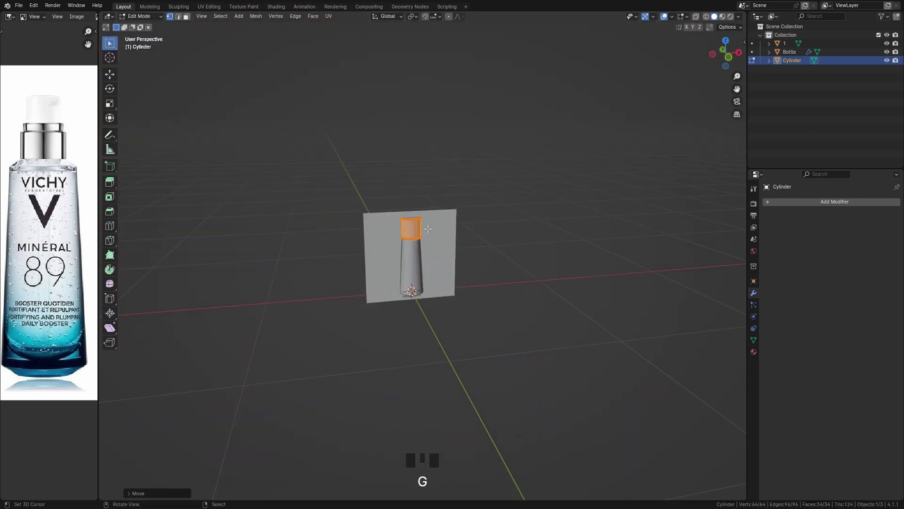
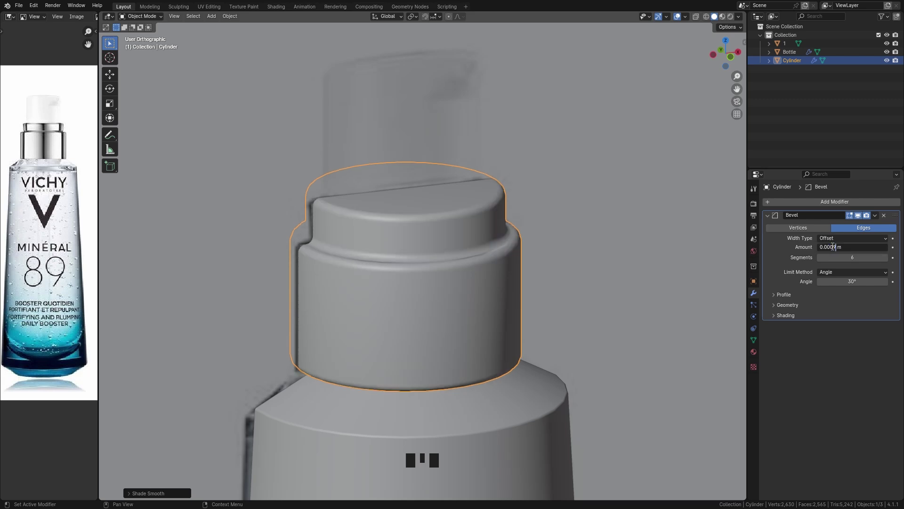
Reset the cap ring's origin, resize it and raise it into place on the neck.
scroll(down, 3)
middle_click(489, 274)
key(w)
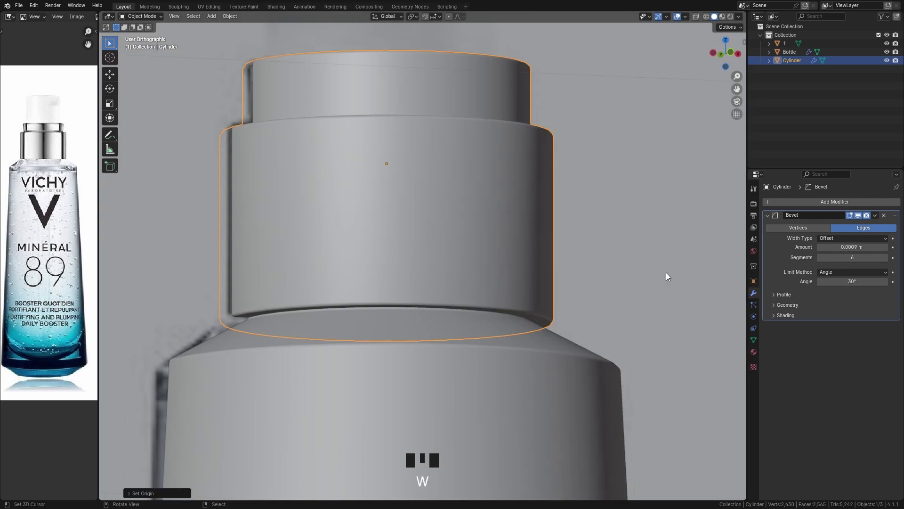
key(s)
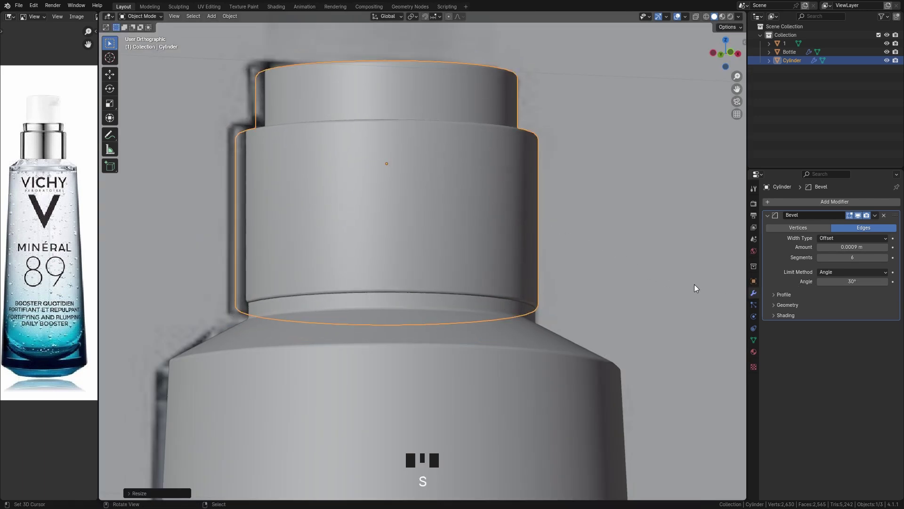
key(g)
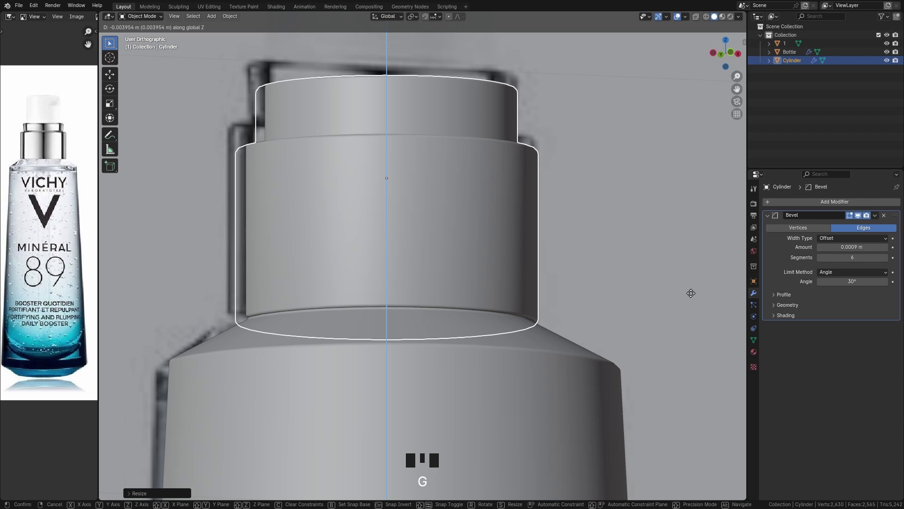
Edit the cap ring's mesh, growing the face selection to build its stepped upper tier.
scroll(down, 3)
key(ctrl+KP_Add)
key(g)
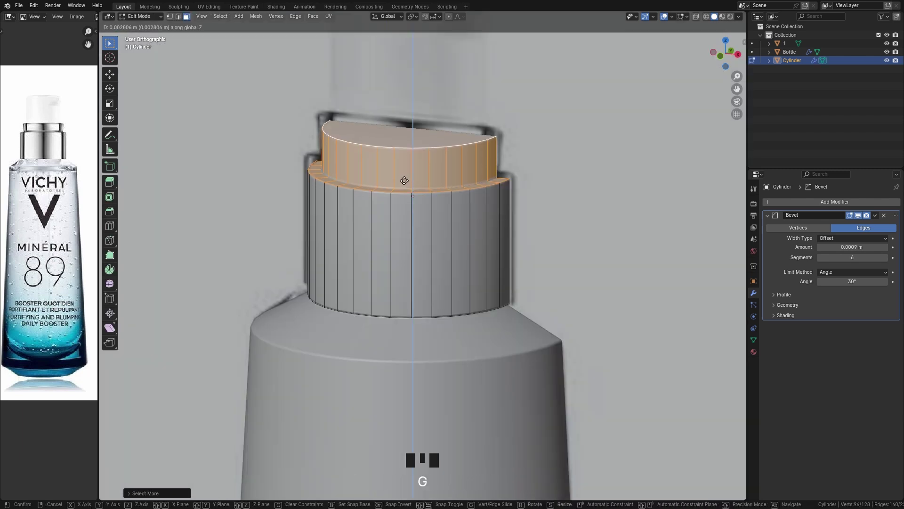
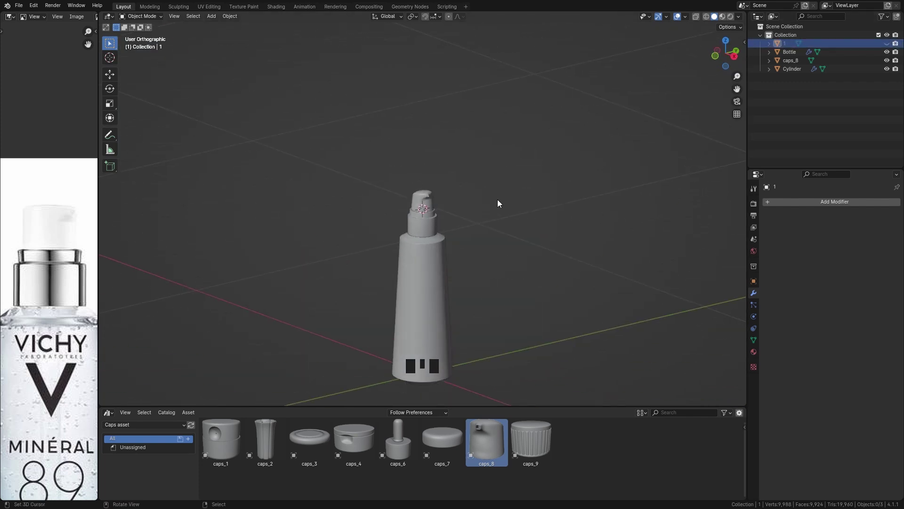
Add a floor plane and area light and preview the glass bottle in Cycles rendered shading.
right_click(413, 204)
drag(437, 201, 457, 210)
scroll(up, 3)
key(z)
drag(517, 215, 364, 384)
right_click(364, 384)
key(x)
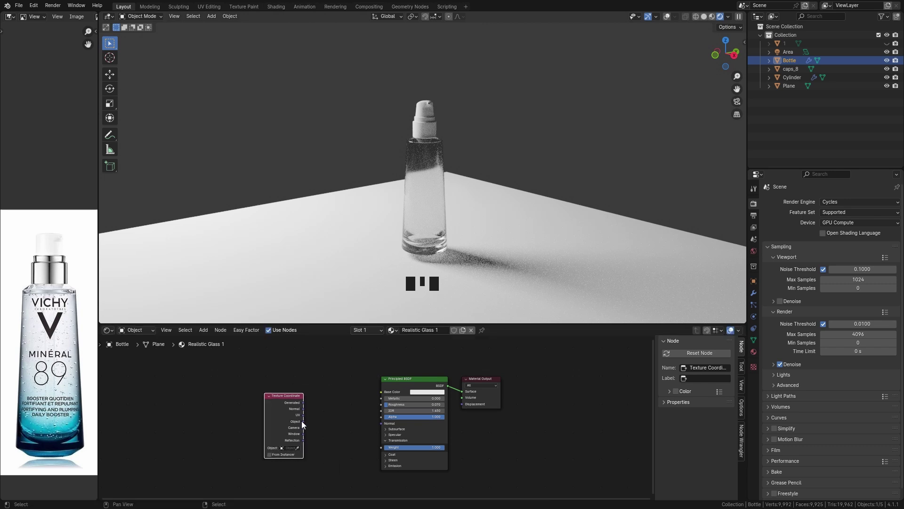
Add Texture Coordinate and Separate XYZ nodes to the glass material and link object coordinates in.
click(357, 409)
key(shift+a)
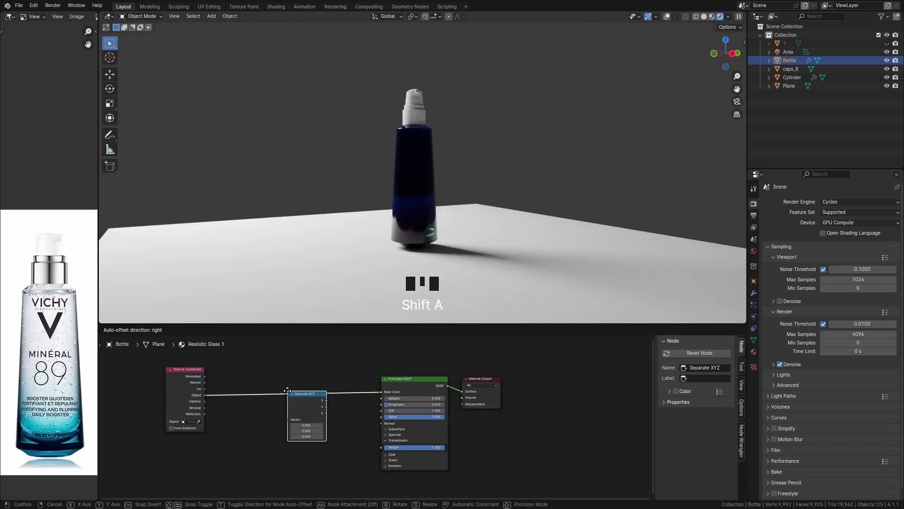
key(shift+a)
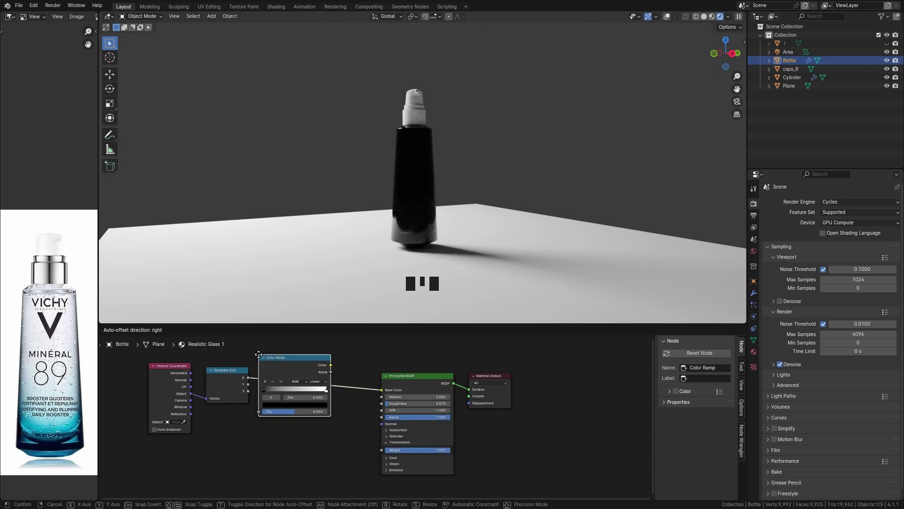
scroll(up, 3)
drag(335, 389, 260, 414)
click(266, 396)
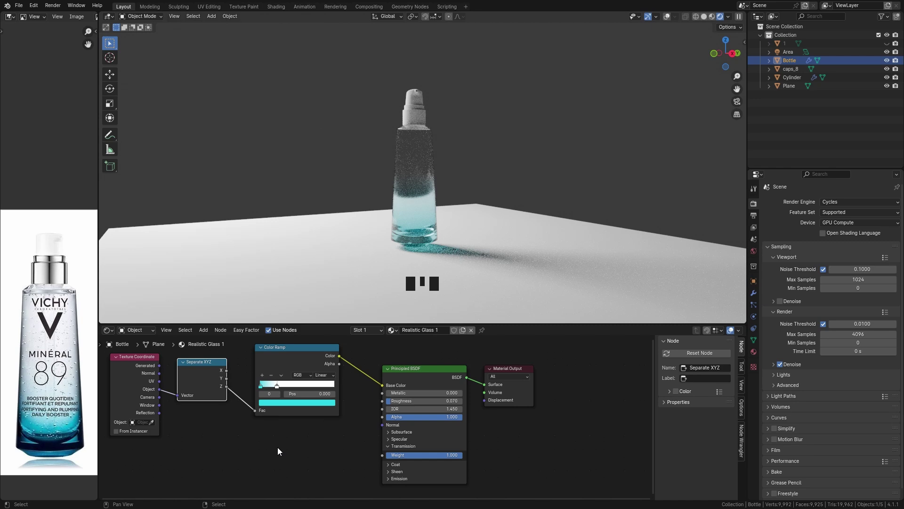
Drive a color ramp from the Z height so the glass fades to cyan toward its base.
scroll(up, 3)
drag(236, 470, 480, 166)
scroll(up, 3)
drag(445, 186, 393, 171)
right_click(393, 171)
click(445, 334)
Select the cap ring and pick a new colour for its material.
scroll(down, 3)
middle_click(397, 420)
scroll(up, 3)
click(398, 352)
click(360, 363)
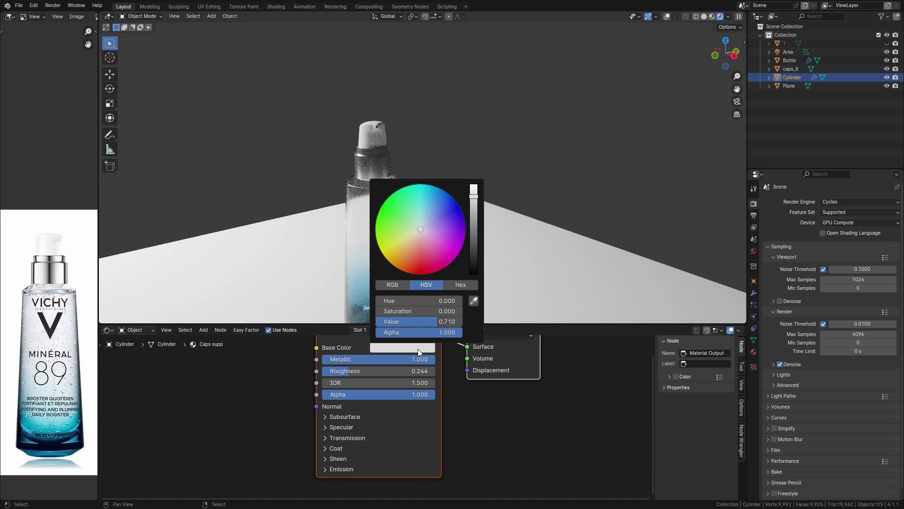
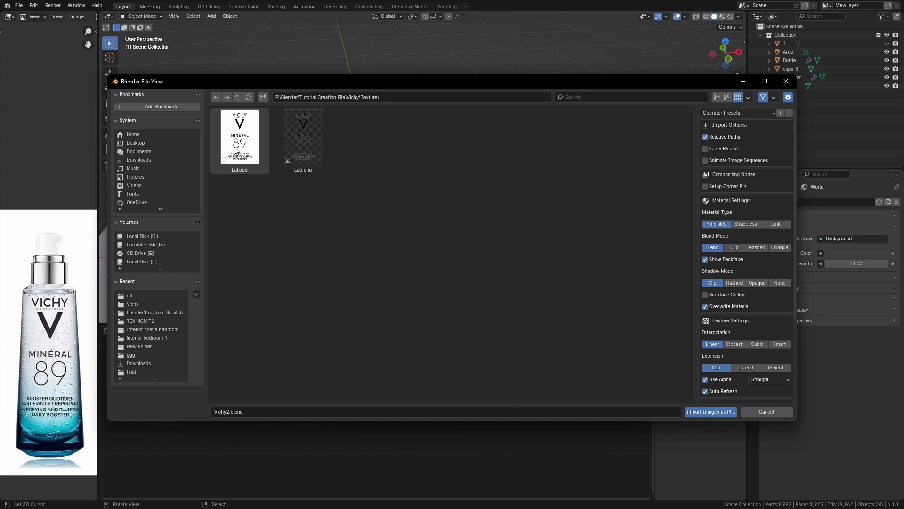
Rotate the imported Lab label plane upright, scale it down and move it up the bottle.
key(r)
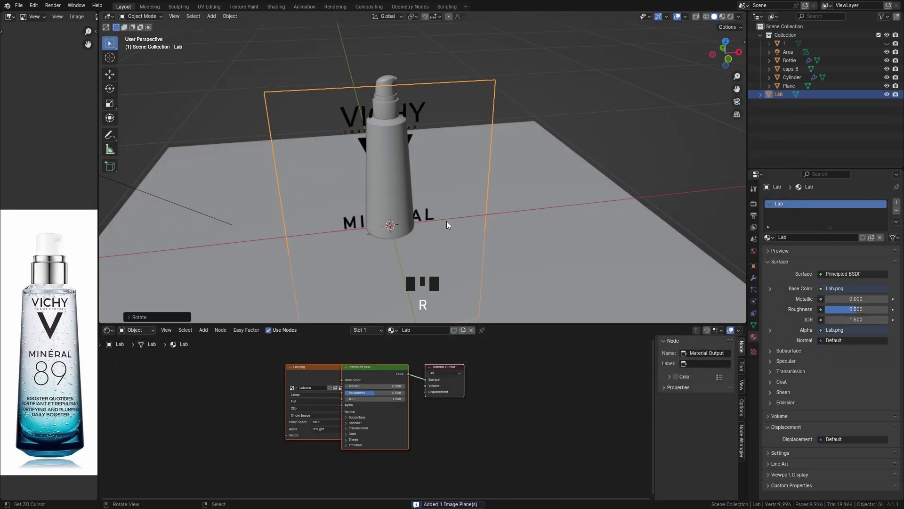
key(s)
key(g)
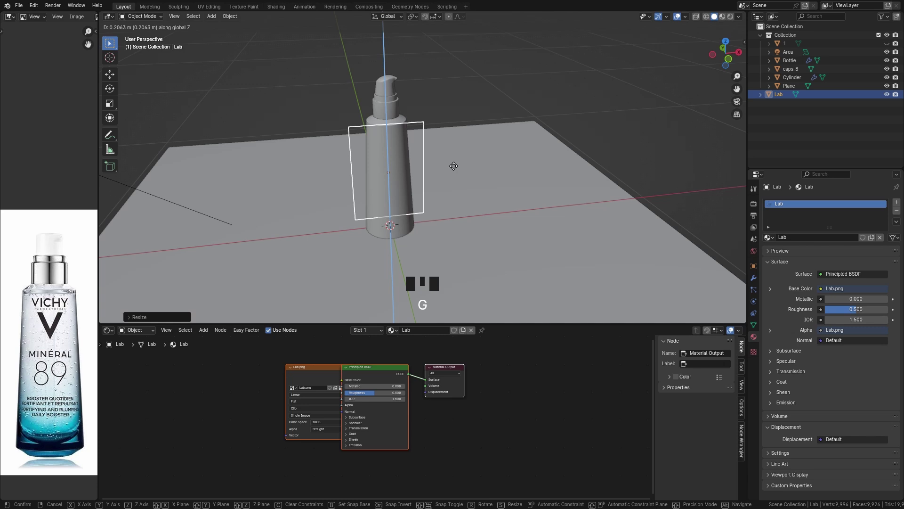
Move the bottle, cap and cylinder into a new Bottle collection.
key(shift+Right)
key(m)
key(t)
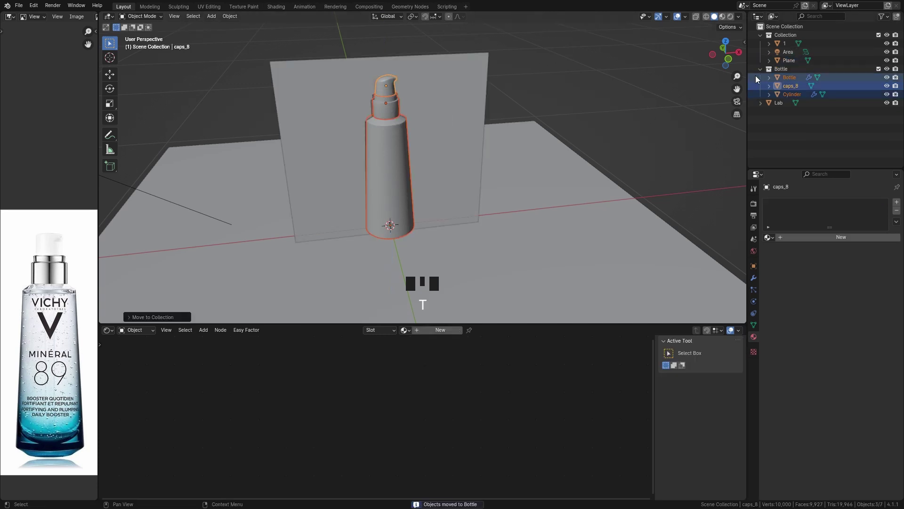
Size and position the Lab plane over the bottle's front label in front orthographic view.
drag(765, 71, 874, 72)
key(s)
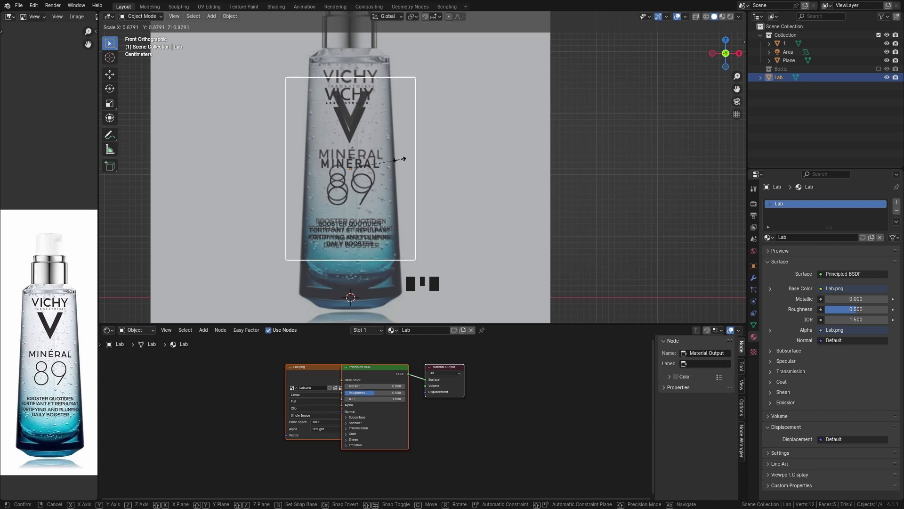
key(g)
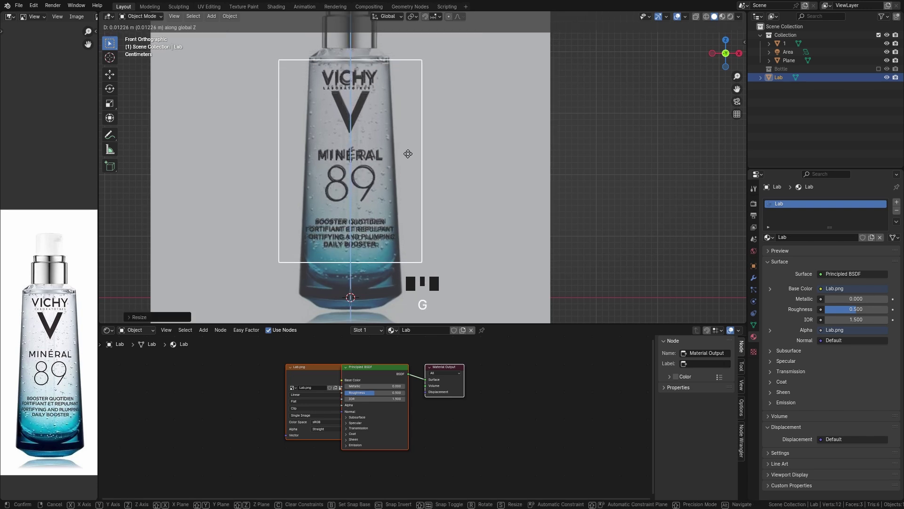
scroll(up, 3)
key(g)
scroll(down, 3)
Fine-tune the label placement and give it a Shrinkwrap deform modifier.
drag(475, 153, 432, 157)
key(g)
key(h)
right_click(362, 133)
drag(398, 142, 753, 275)
click(754, 275)
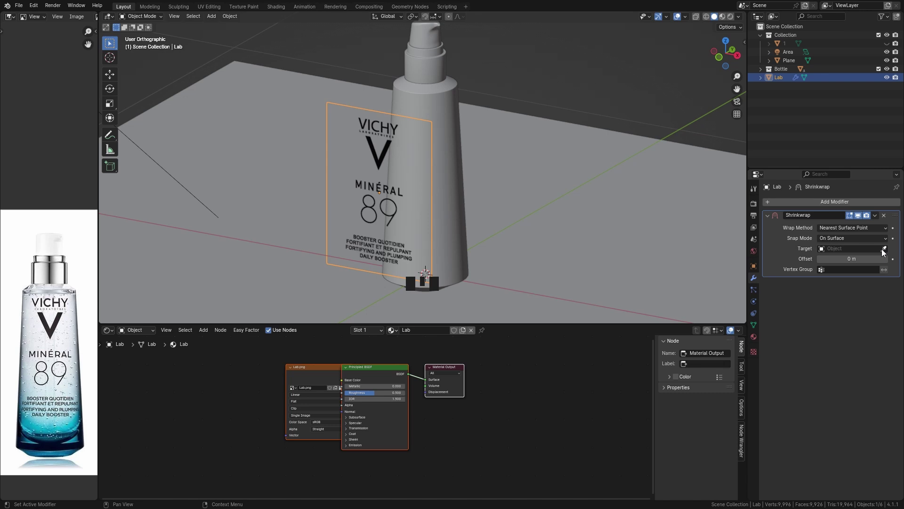
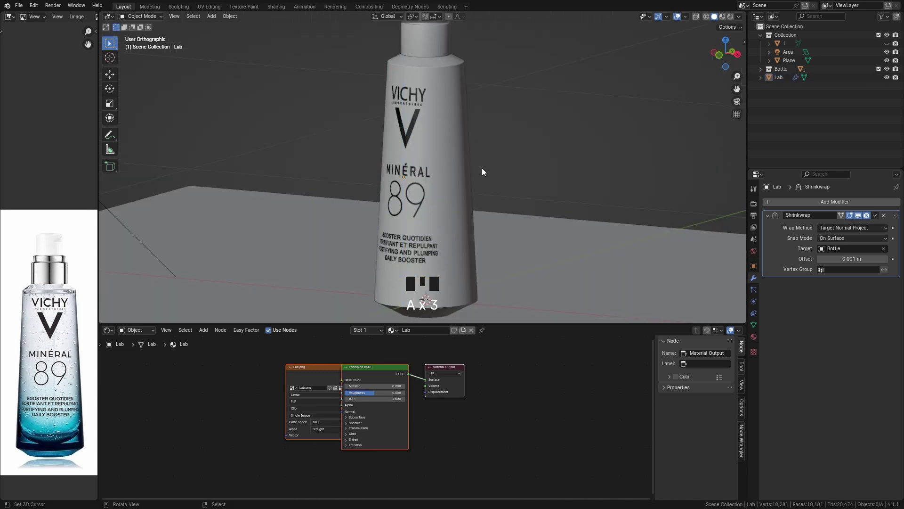
Shade the wrapped label smooth and preview it in Cycles rendered shading.
scroll(up, 3)
middle_click(414, 213)
right_click(414, 212)
key(w)
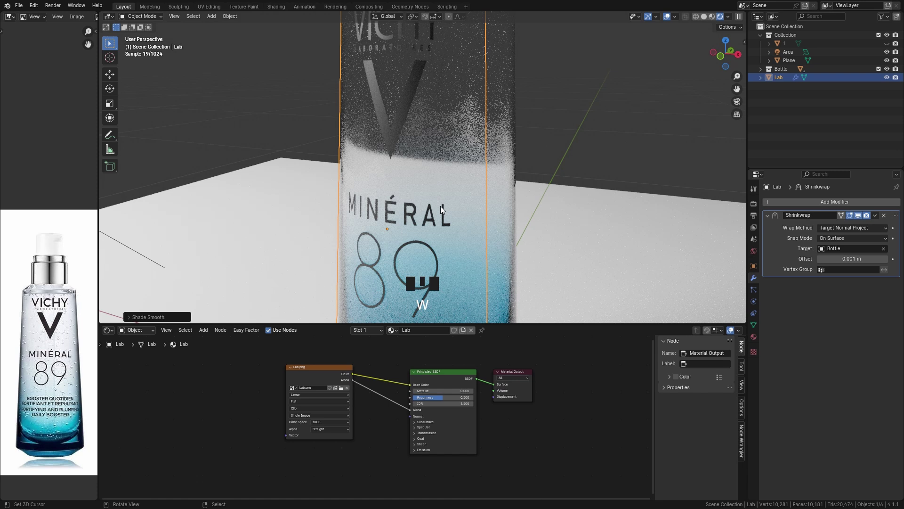
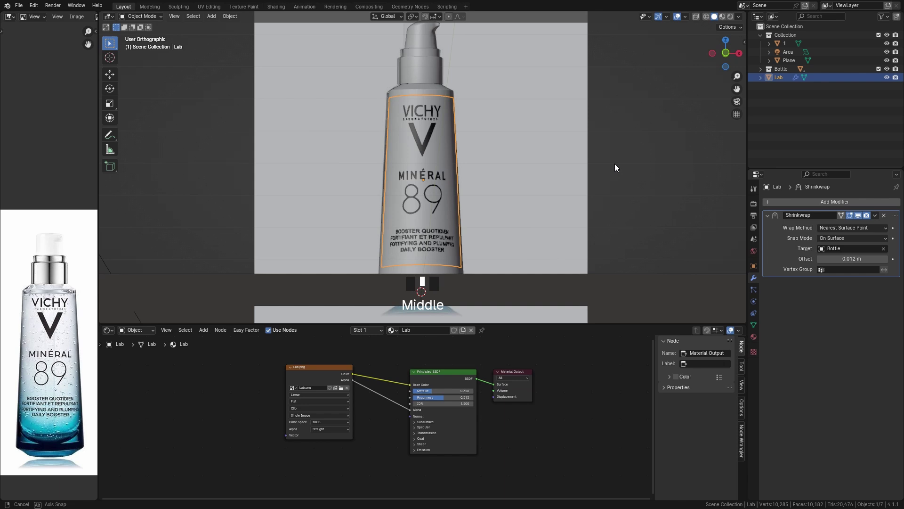
Apply the label's existing Shrinkwrap and reposition the label plane along Y against the bottle.
drag(880, 219, 535, 220)
middle_click(535, 219)
scroll(up, 3)
key(g)
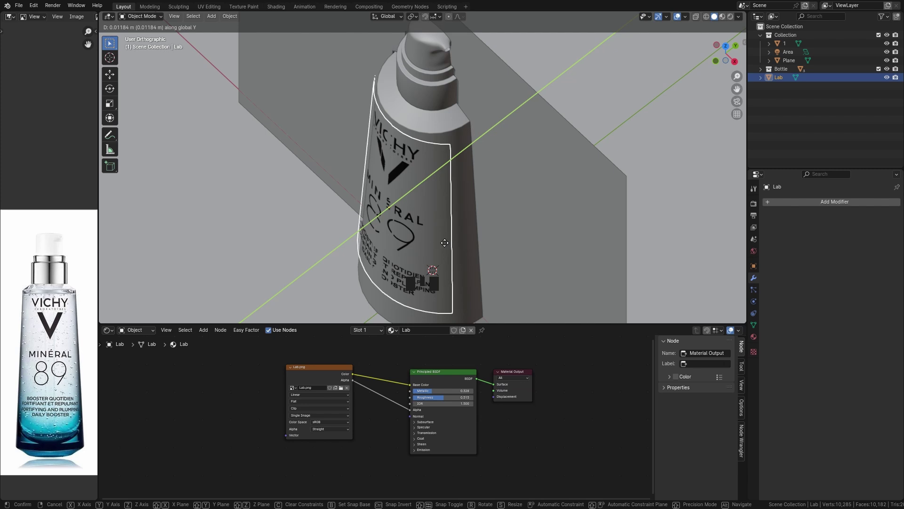
middle_click(329, 196)
scroll(down, 3)
key(z)
drag(506, 166, 491, 162)
right_click(491, 162)
key(h)
drag(496, 162, 467, 219)
scroll(up, 3)
key(shift+b)
scroll(down, 3)
Add a new Shrinkwrap modifier to the label, Nearest Surface Point, target Bottle, offset 0 m.
drag(418, 198, 839, 268)
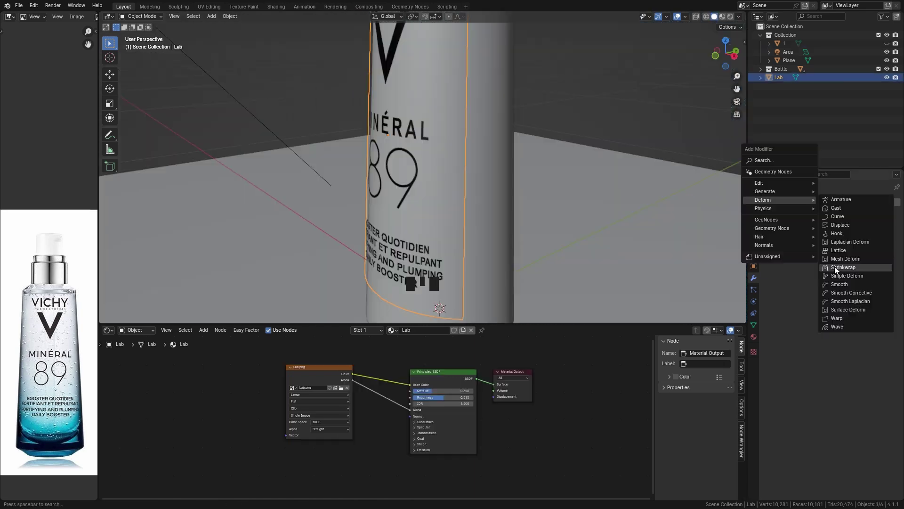
scroll(down, 3)
drag(534, 185, 551, 194)
middle_click(557, 207)
scroll(up, 3)
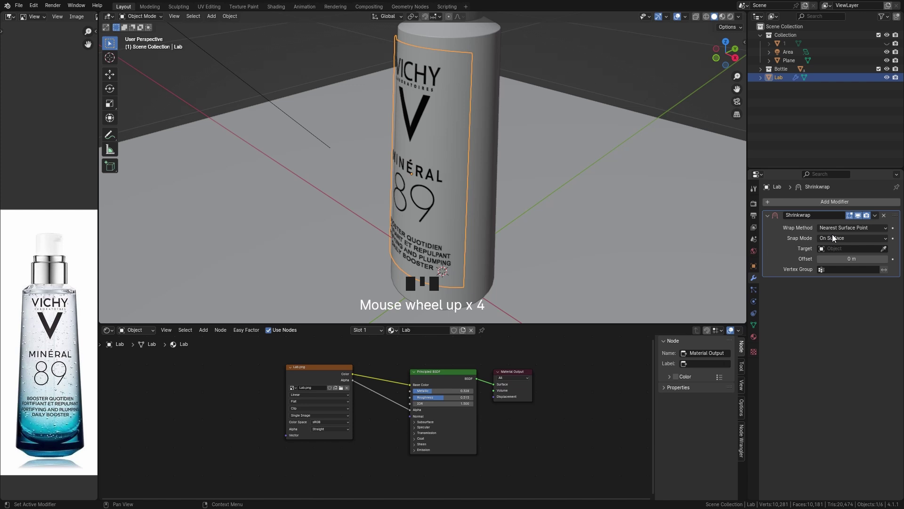
click(891, 249)
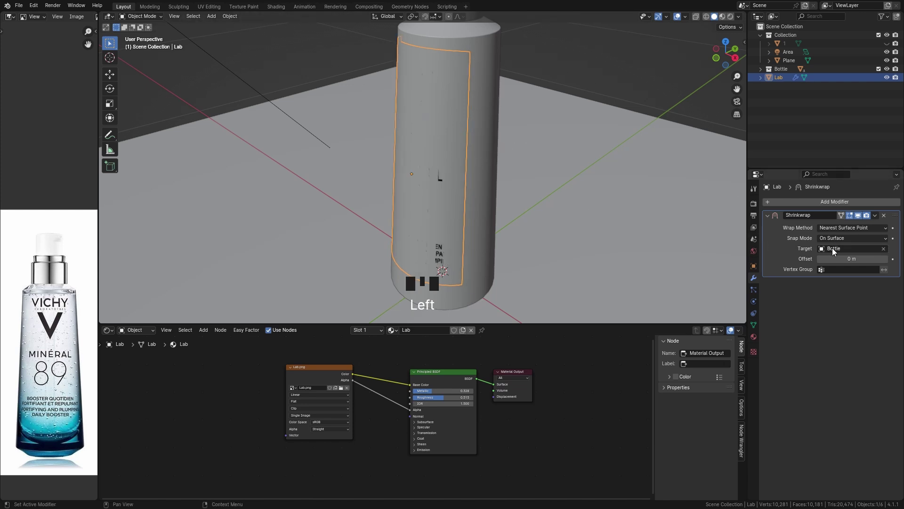
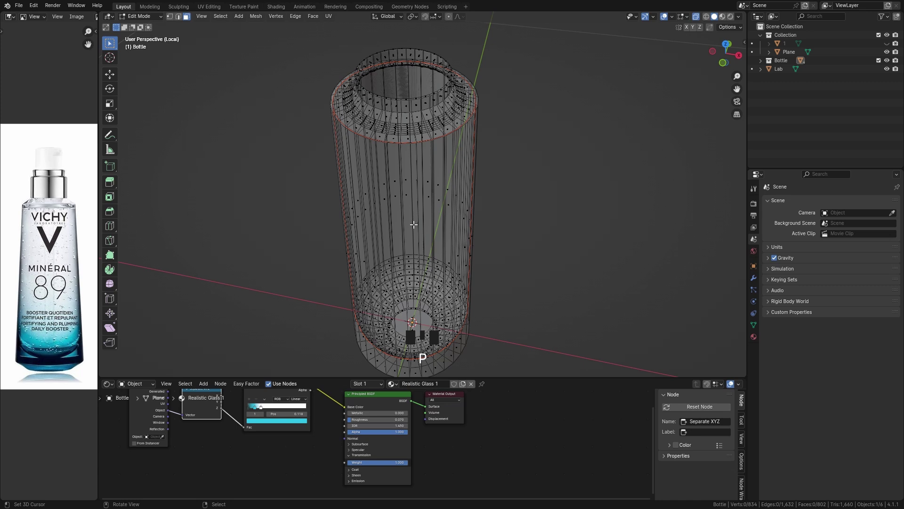
Separate the inner bottle geometry into a liquid body, fill and inset its top face, bevel the rim.
key(Tab)
right_click(386, 82)
key(Tab)
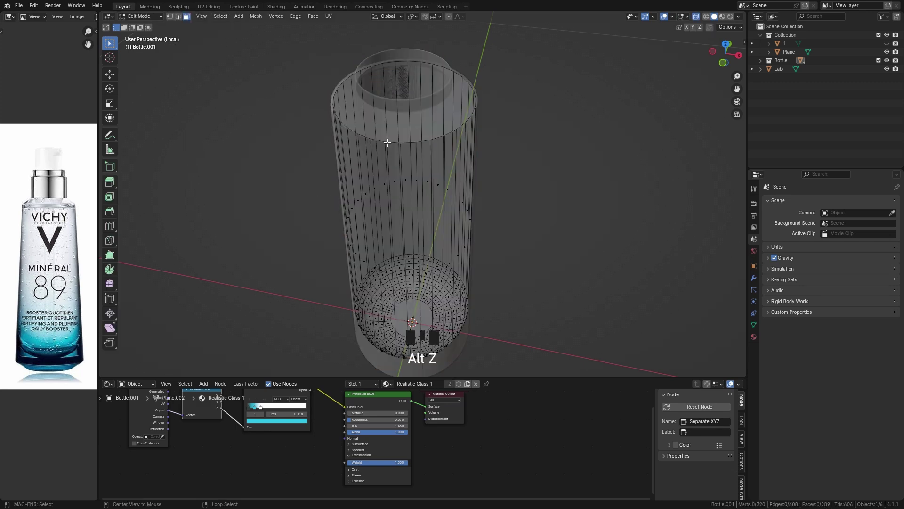
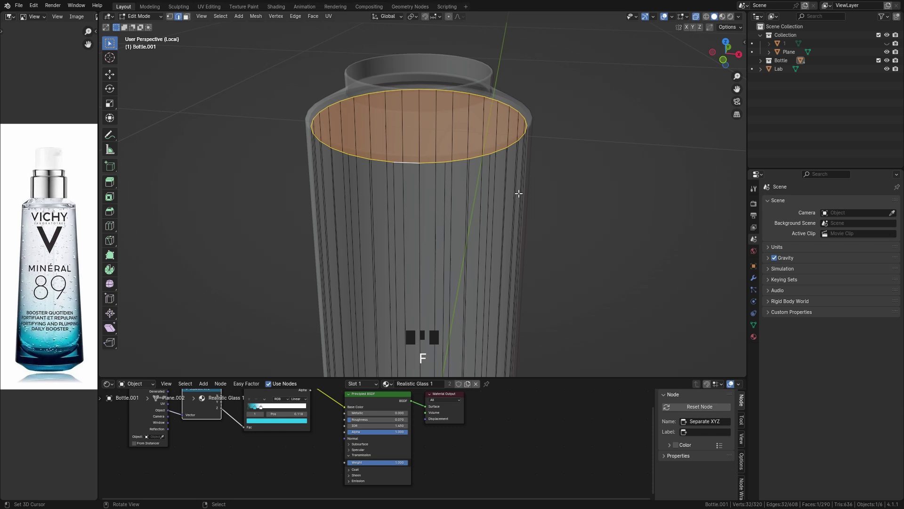
key(i)
key(g)
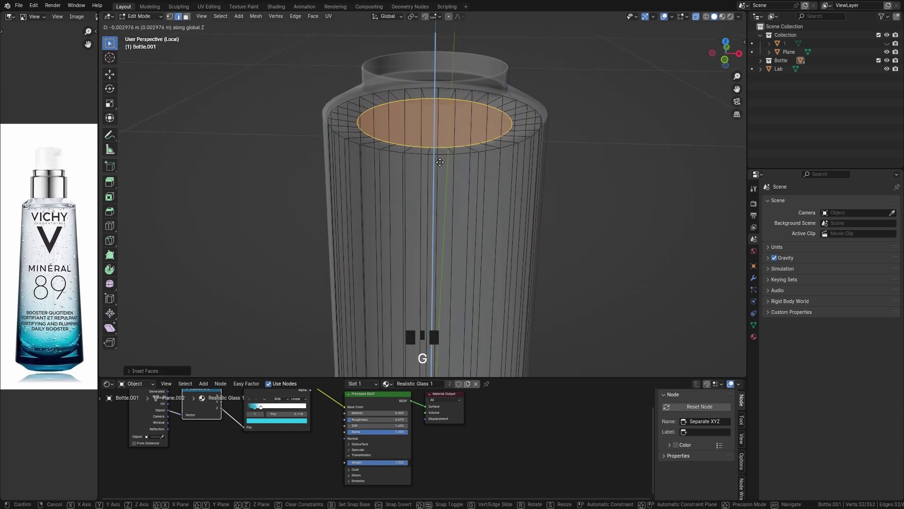
key(ctrl+b)
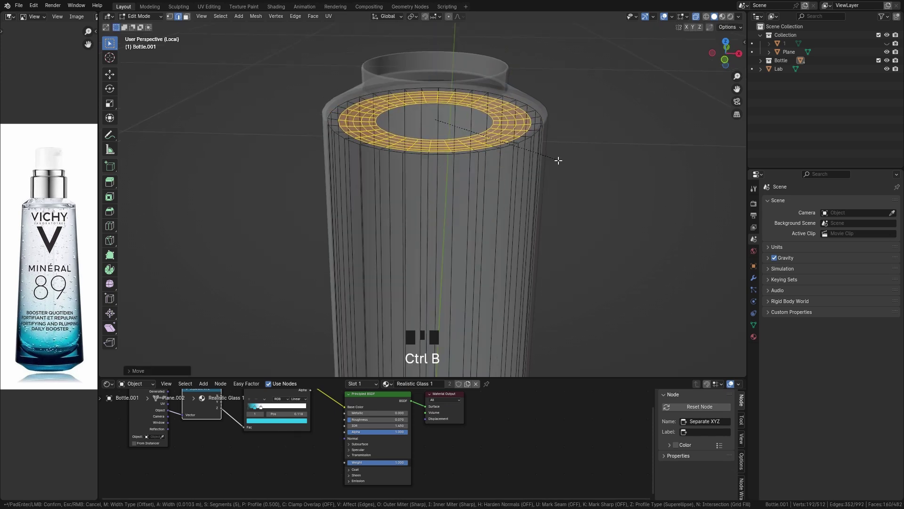
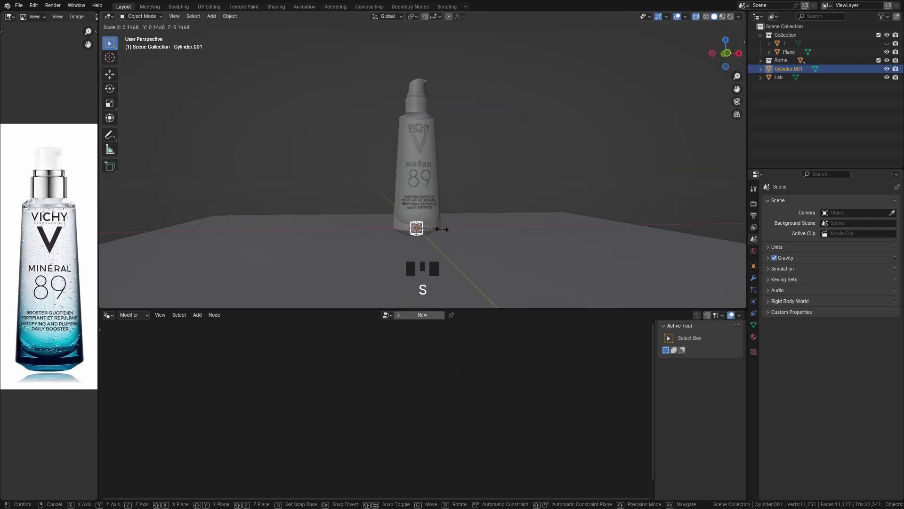
Scale and place the slim tube cylinder inside the bottle and preview it in rendered shading.
key(g)
key(s)
scroll(up, 3)
middle_click(362, 56)
key(w)
key(Tab)
key(alt+z)
key(g)
key(Tab)
drag(450, 157, 455, 181)
key(a)
key(a)
drag(440, 172, 438, 149)
key(alt+z)
drag(112, 318, 454, 98)
key(z)
scroll(down, 3)
key(s)
key(shift+a)
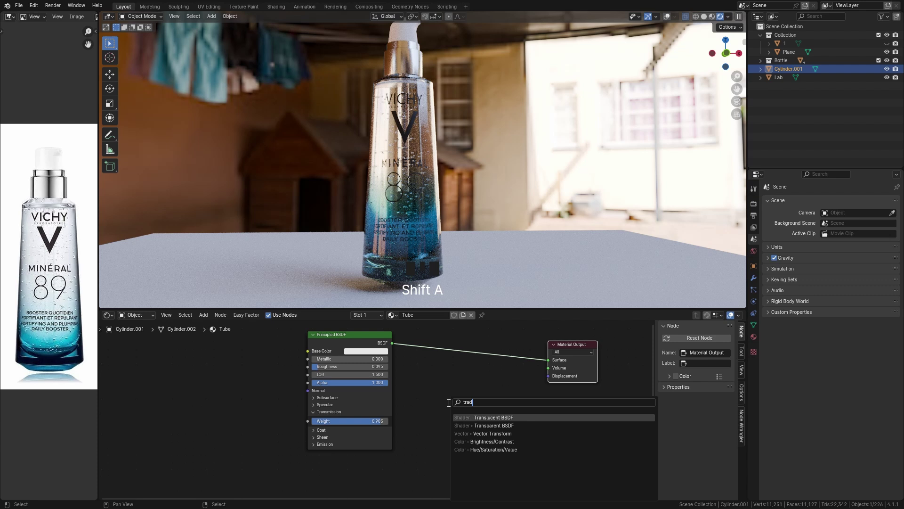
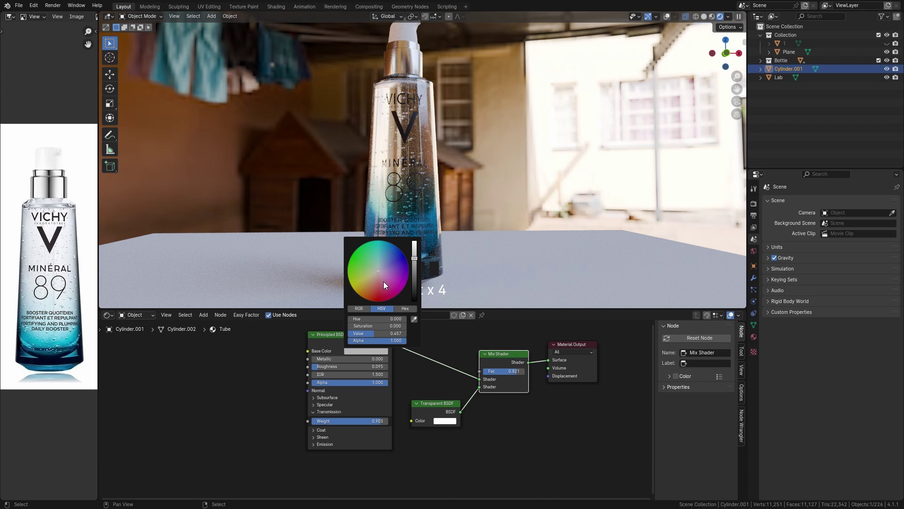
Give the Tube material a Translucent BSDF mixed in through a Mix Shader.
click(508, 377)
drag(510, 373, 505, 408)
key(shift+a)
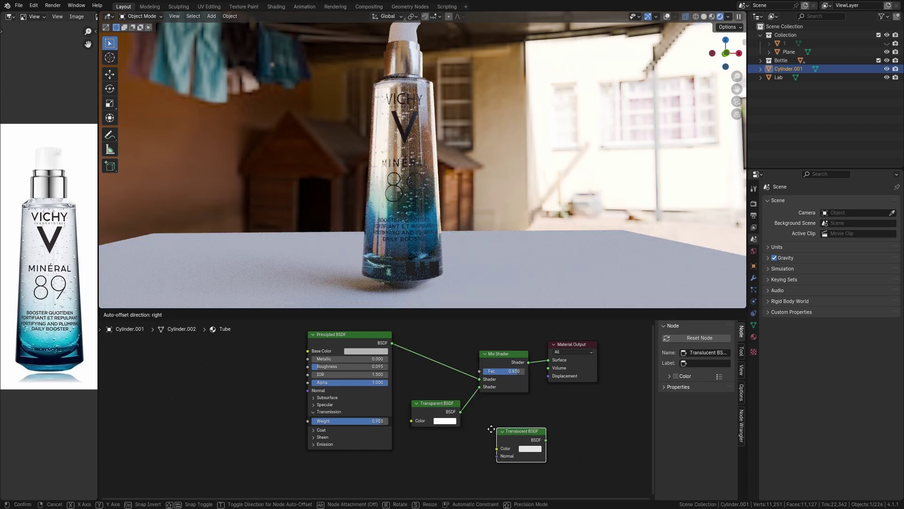
drag(521, 439, 523, 398)
middle_click(523, 398)
drag(466, 350, 443, 251)
middle_click(443, 248)
Parent the tube and label to the Bottle with Object (Keep Transform).
key(g)
key(z)
drag(456, 201, 553, 193)
scroll(down, 3)
drag(547, 193, 495, 197)
scroll(down, 3)
drag(503, 205, 409, 109)
key(a)
right_click(389, 147)
key(ctrl+p)
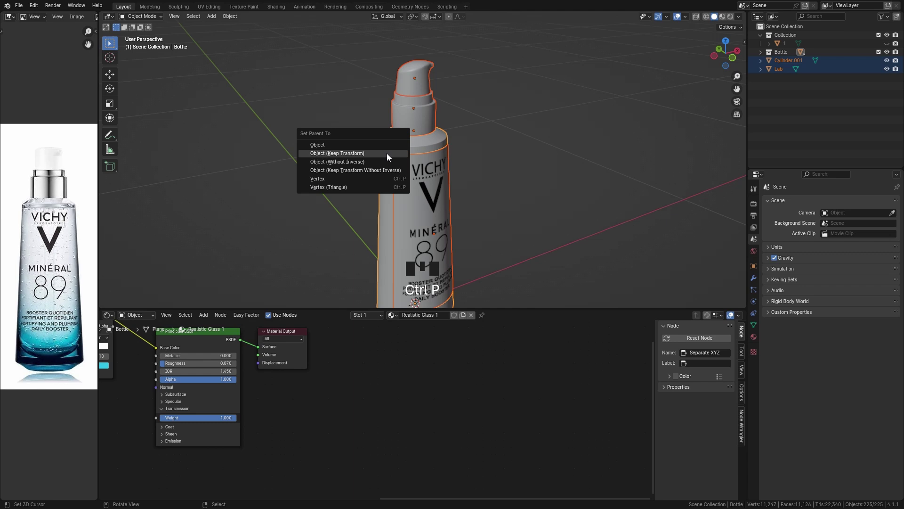
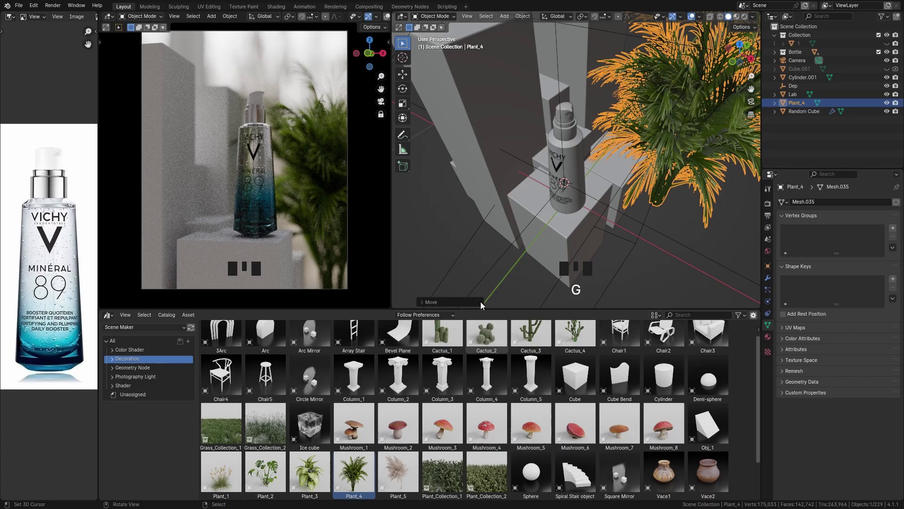
Bring in spotlight 17 with its leaf-pattern texture from the Photography Light assets and position it.
click(578, 222)
middle_click(619, 227)
key(g)
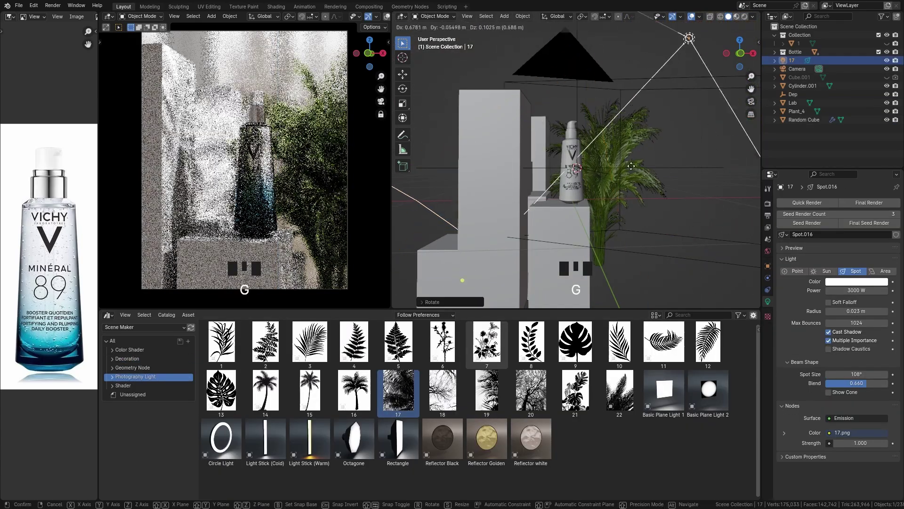
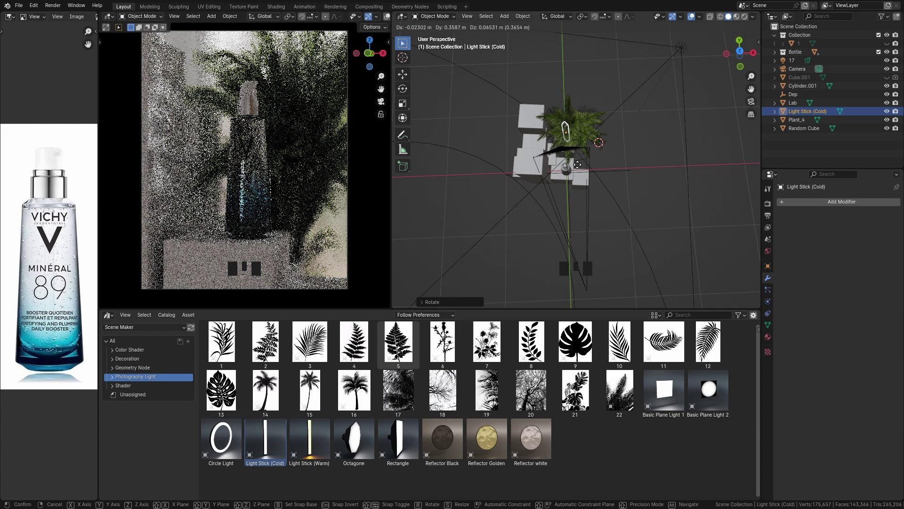
Rotate the cold light stick and move it beside the plant, undoing a stray X-axis move.
key(r)
drag(624, 122, 836, 476)
click(837, 476)
scroll(up, 3)
middle_click(595, 194)
drag(587, 170, 548, 178)
scroll(up, 3)
middle_click(547, 191)
key(g)
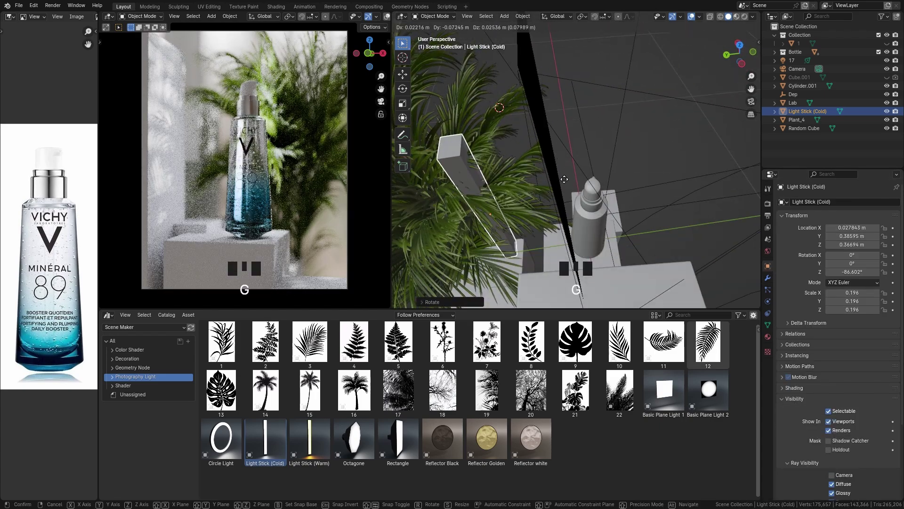
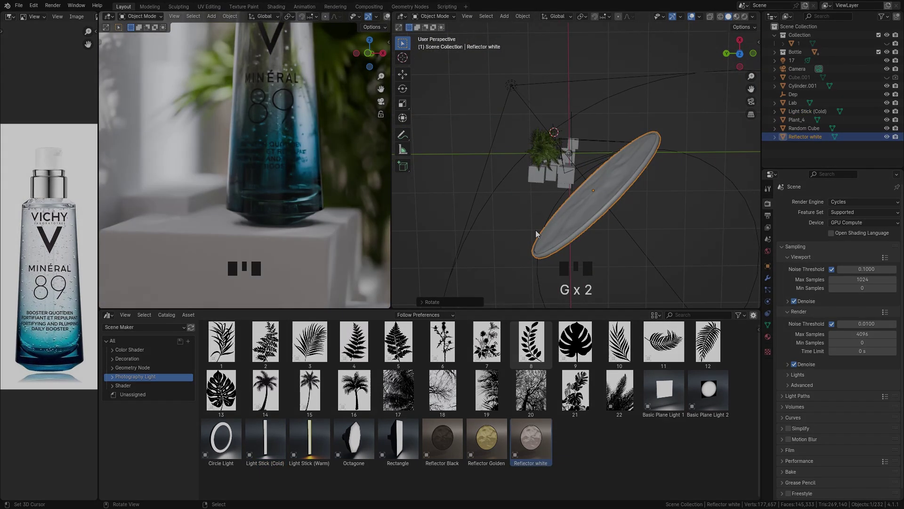
key(x)
key(ctrl+z)
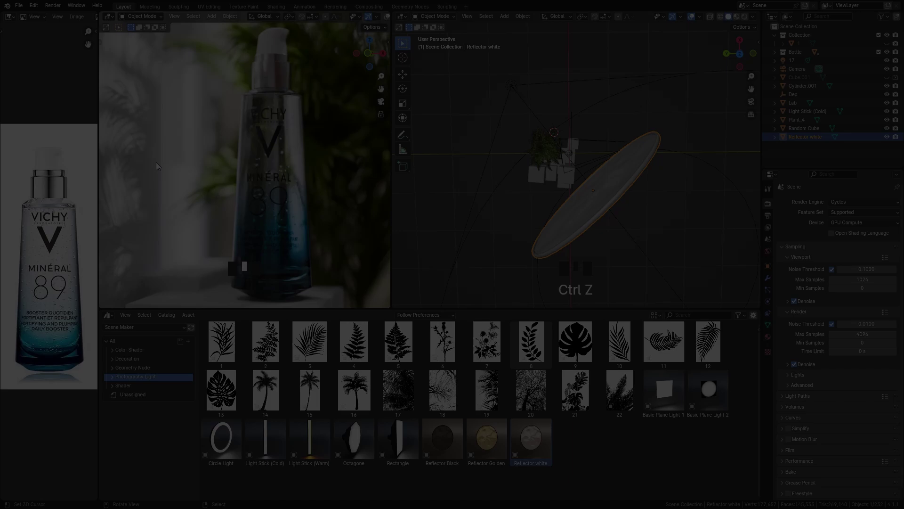